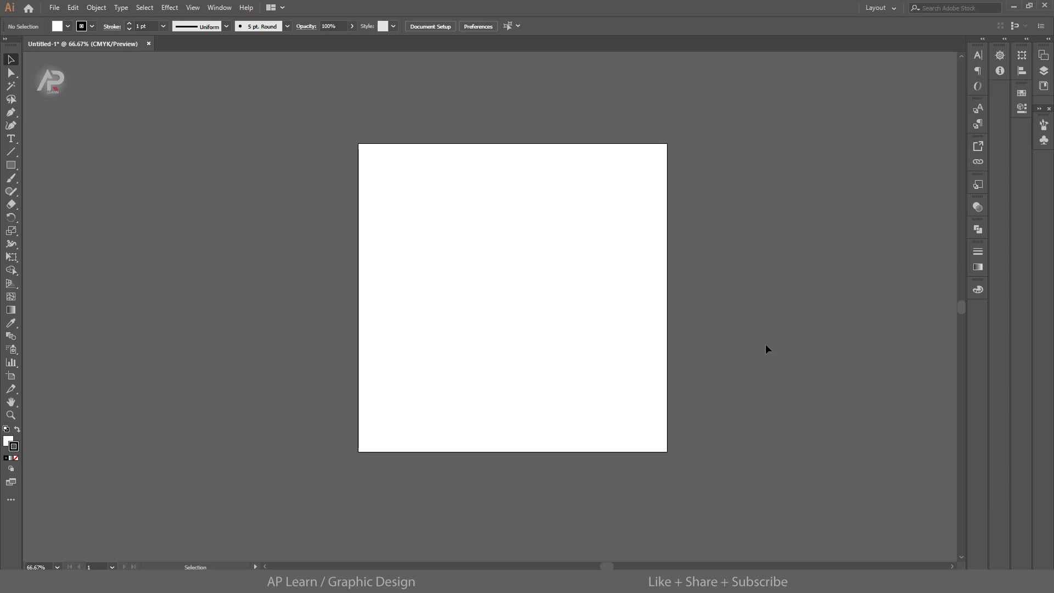
Step: Draw a roughly 103 mm circle, centre it on the artboard and copy it for a concentric ring
{"action": "right_click", "coordinate": [18, 169]}
{"action": "left_click_drag", "start_coordinate": [68, 191], "coordinate": [602, 376]}
{"action": "key", "text": "v"}
{"action": "left_click", "coordinate": [470, 29]}
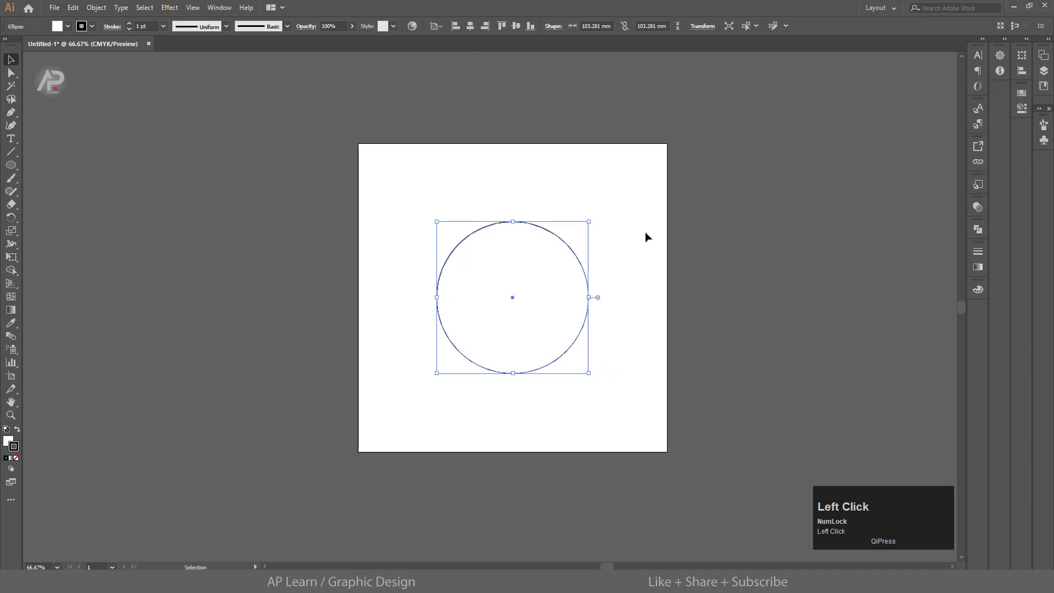
{"action": "key", "text": "ctrl+c"}
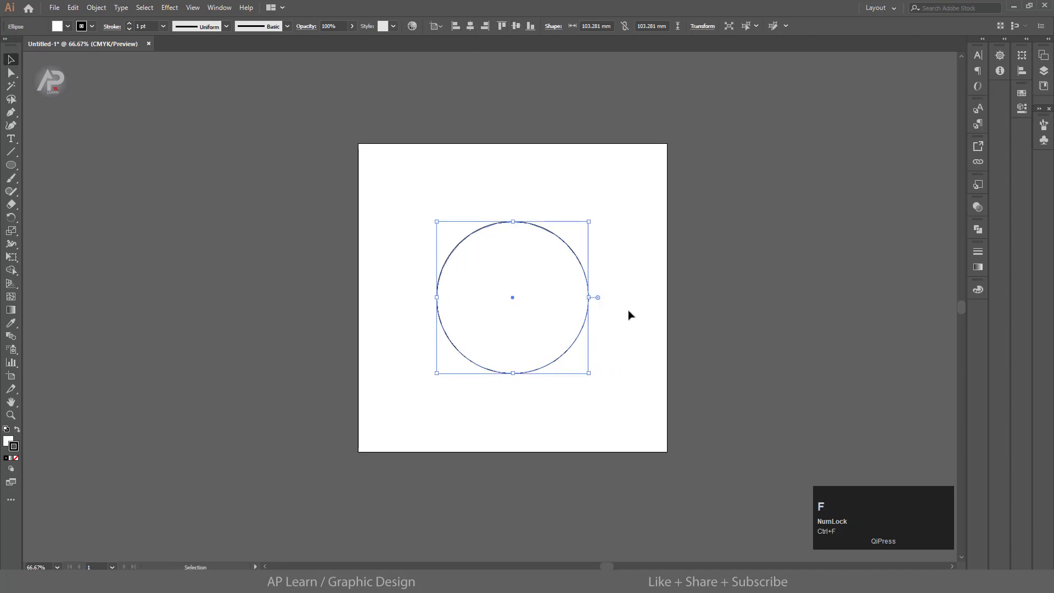
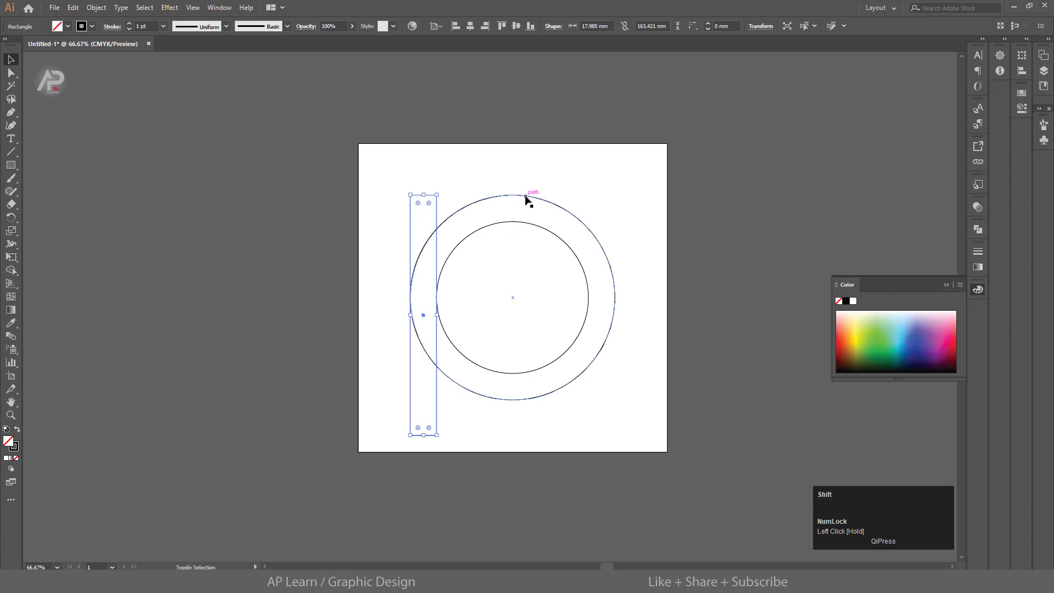
Step: Centre the tall vertical bar on the ring and copy it for the next bar
{"action": "left_click", "coordinate": [528, 198]}
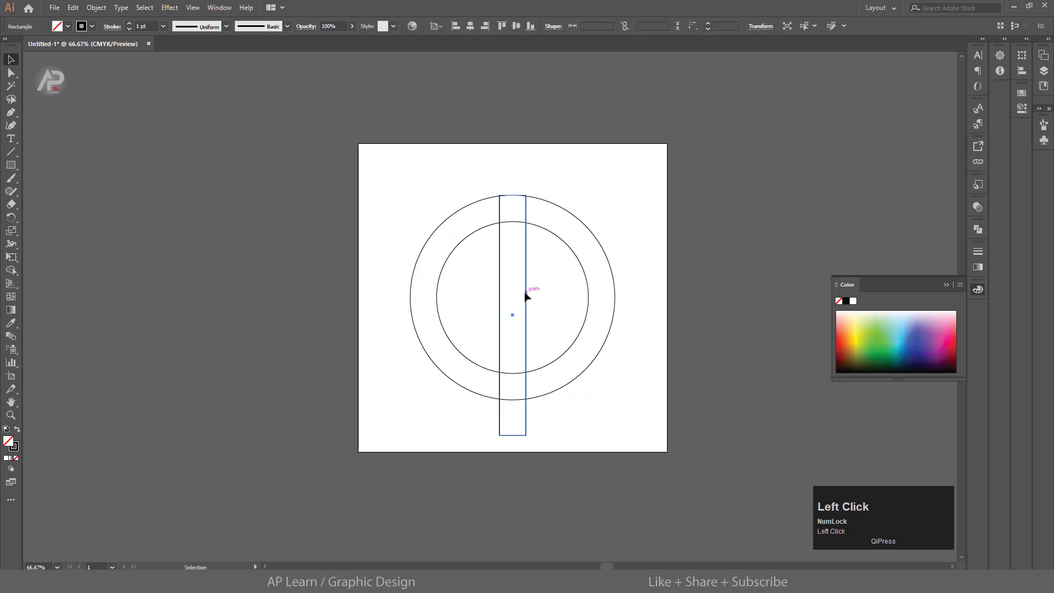
{"action": "key", "text": "ctrl+c"}
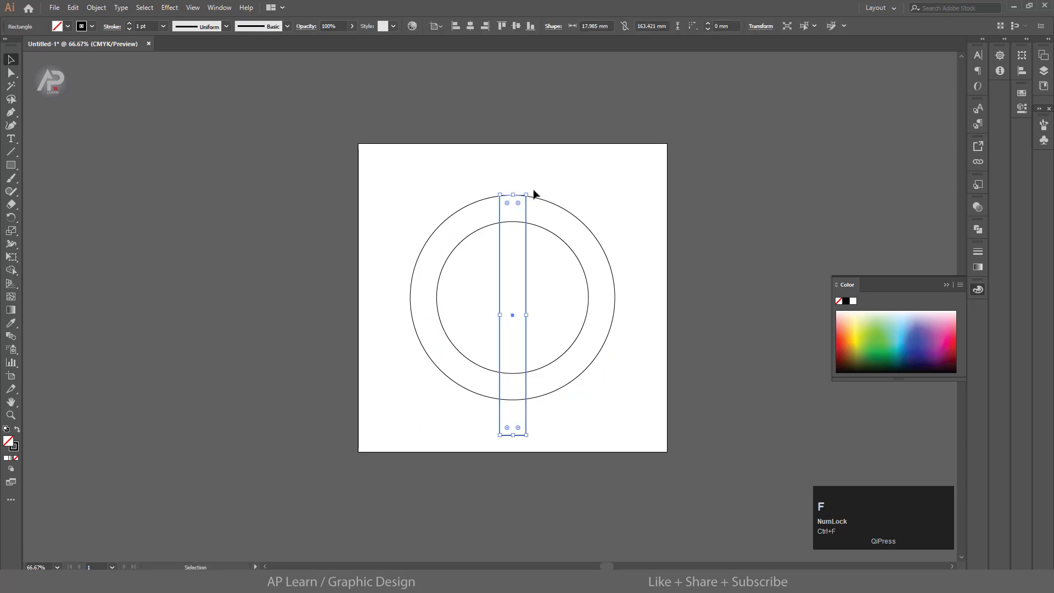
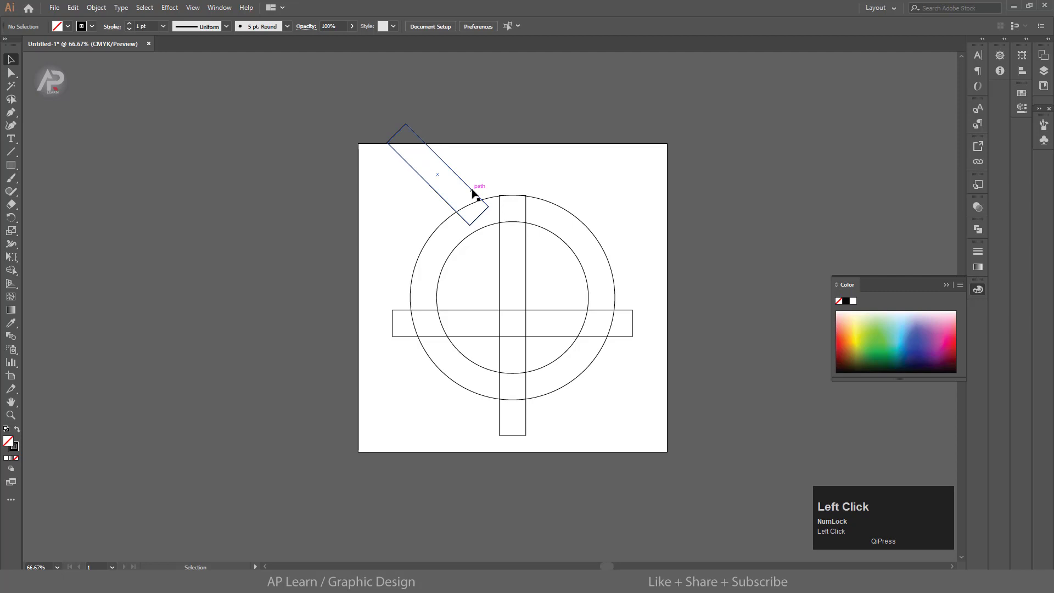
Step: Snap the angled bar's corner onto the vertical bar above centre
{"action": "left_click_drag", "start_coordinate": [500, 227], "coordinate": [504, 276]}
{"action": "scroll", "scroll_direction": "up", "scroll_amount": 3}
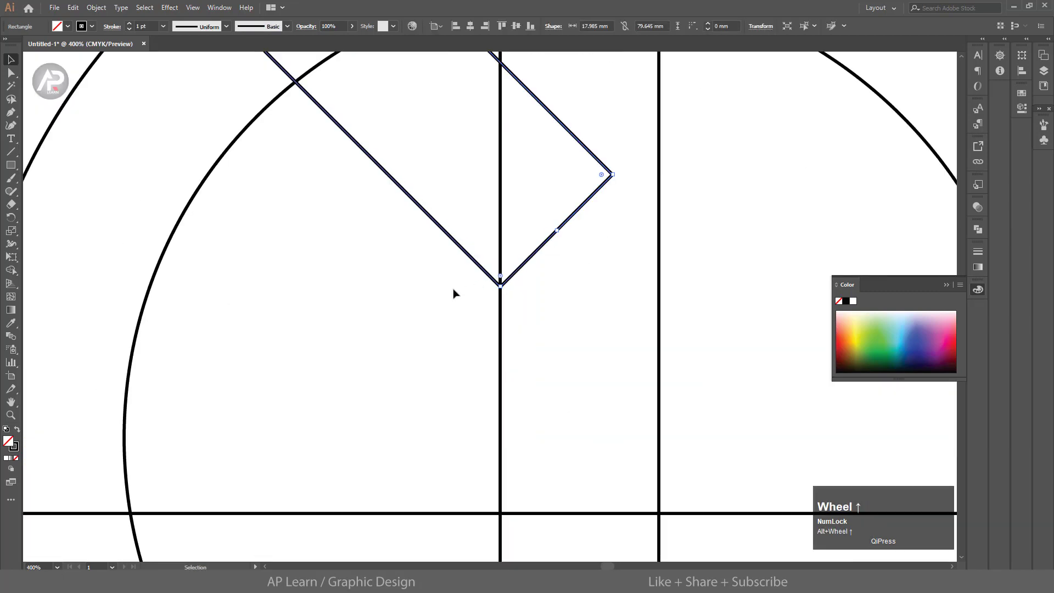
{"action": "scroll", "scroll_direction": "down", "scroll_amount": 3}
{"action": "left_click_drag", "start_coordinate": [607, 134], "coordinate": [604, 204]}
{"action": "right_click", "coordinate": [604, 203]}
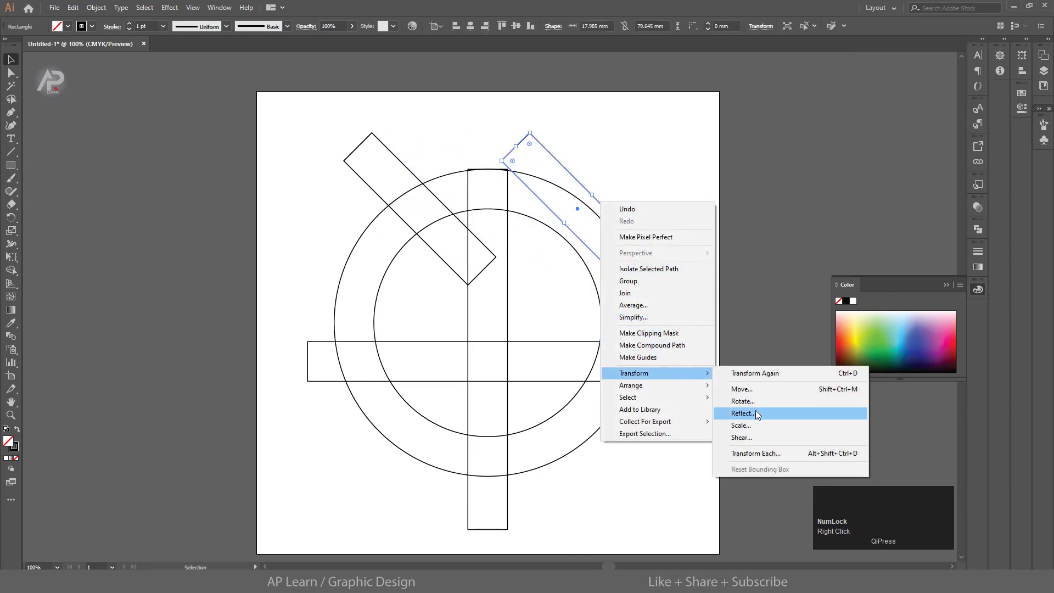
Step: Reflect a copy of the angled bar and move it to meet the left one, forming a V
{"action": "left_click", "coordinate": [761, 412]}
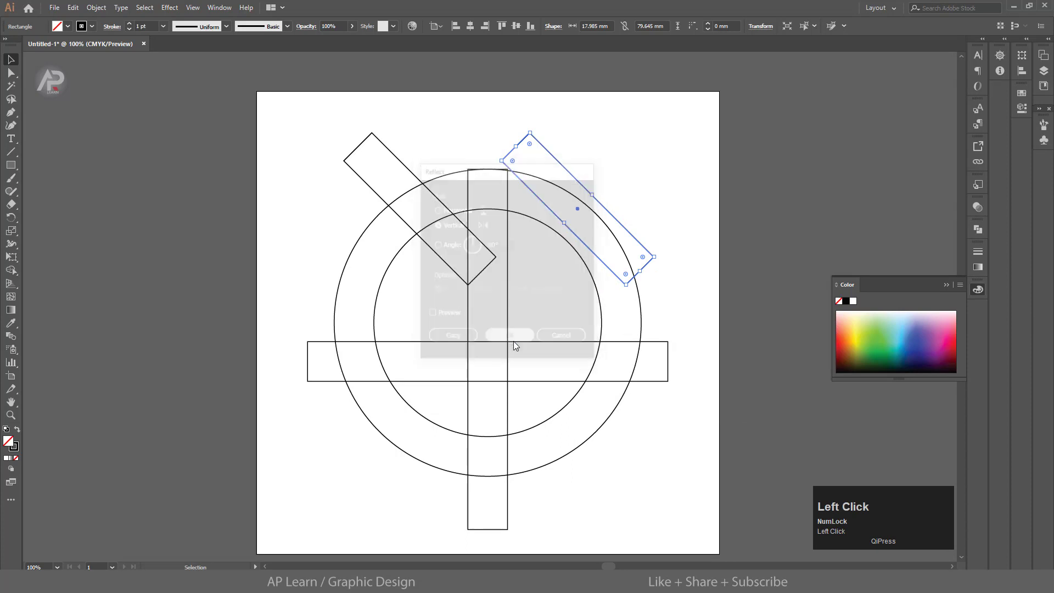
{"action": "scroll", "scroll_direction": "up", "scroll_amount": 3}
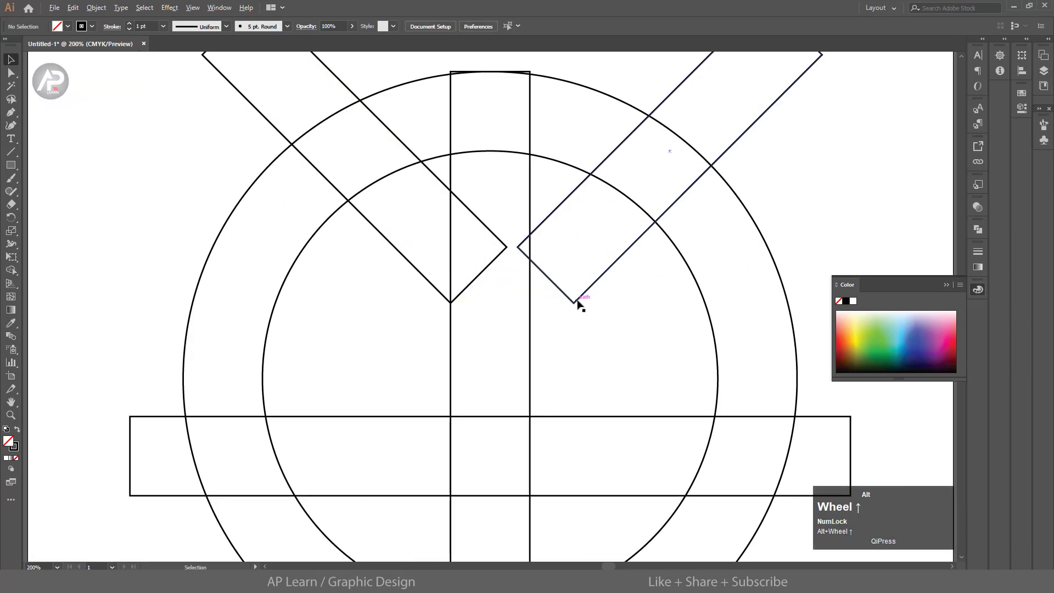
{"action": "left_click", "coordinate": [583, 301]}
{"action": "left_click_drag", "start_coordinate": [567, 302], "coordinate": [679, 155]}
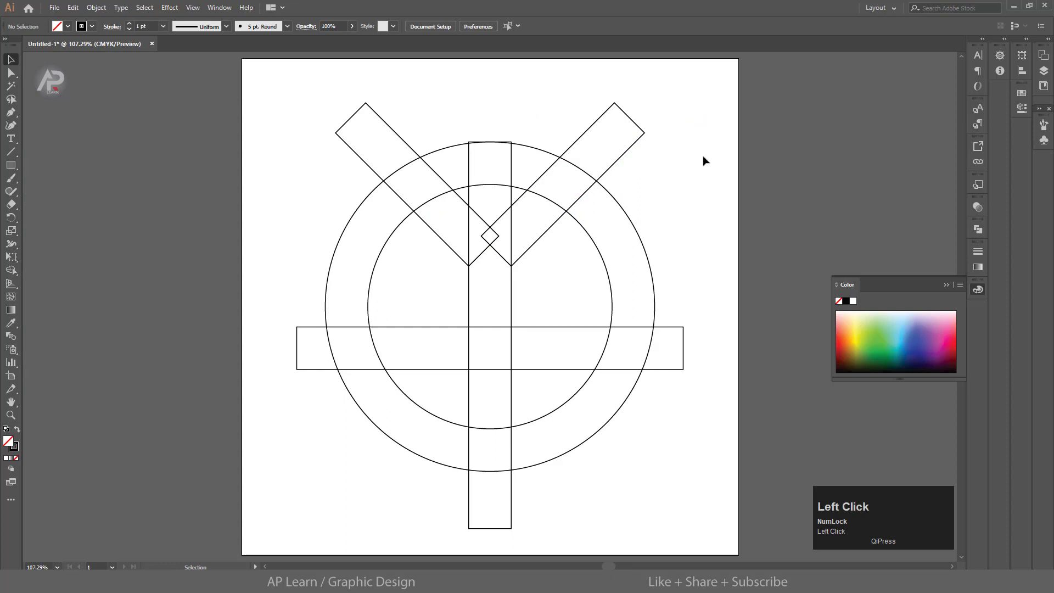
Step: Duplicate the bar as a thin strip and snap it along the vertical bar's right edge
{"action": "left_click", "coordinate": [707, 162]}
{"action": "key", "text": "ctrl+c"}
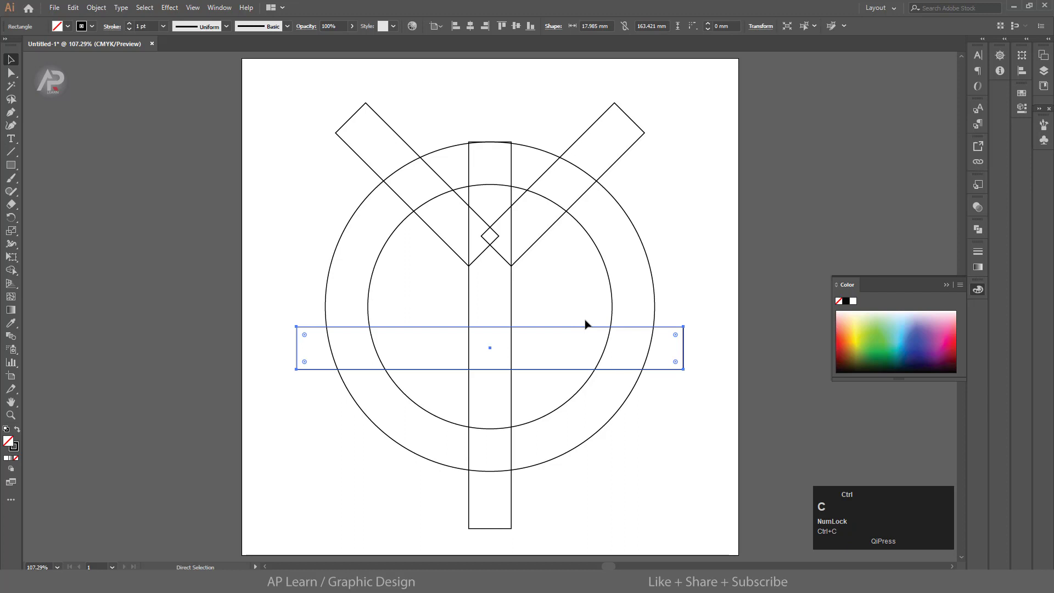
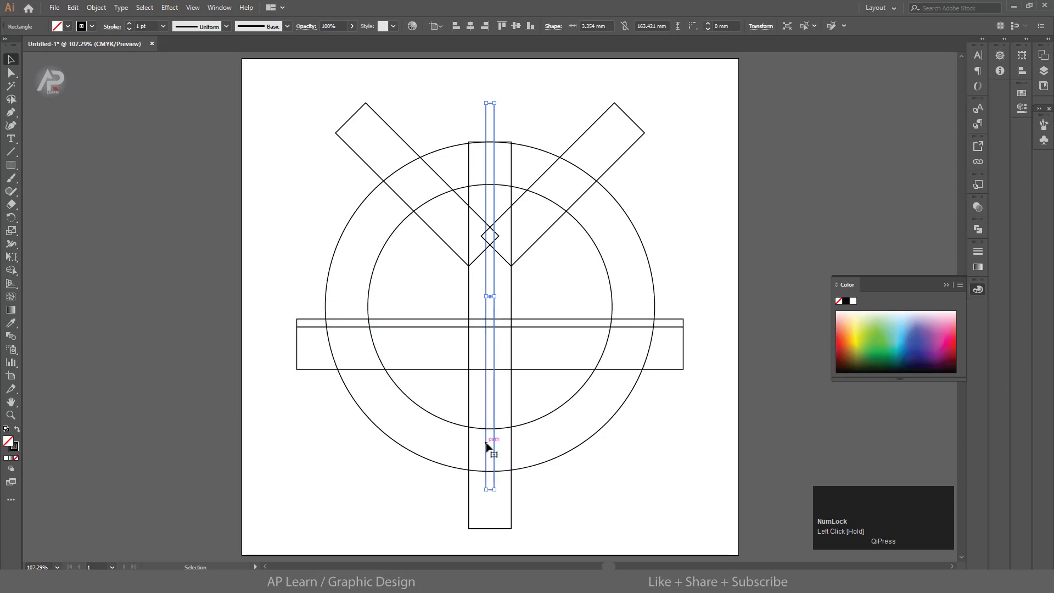
{"action": "left_click_drag", "start_coordinate": [510, 477], "coordinate": [577, 411]}
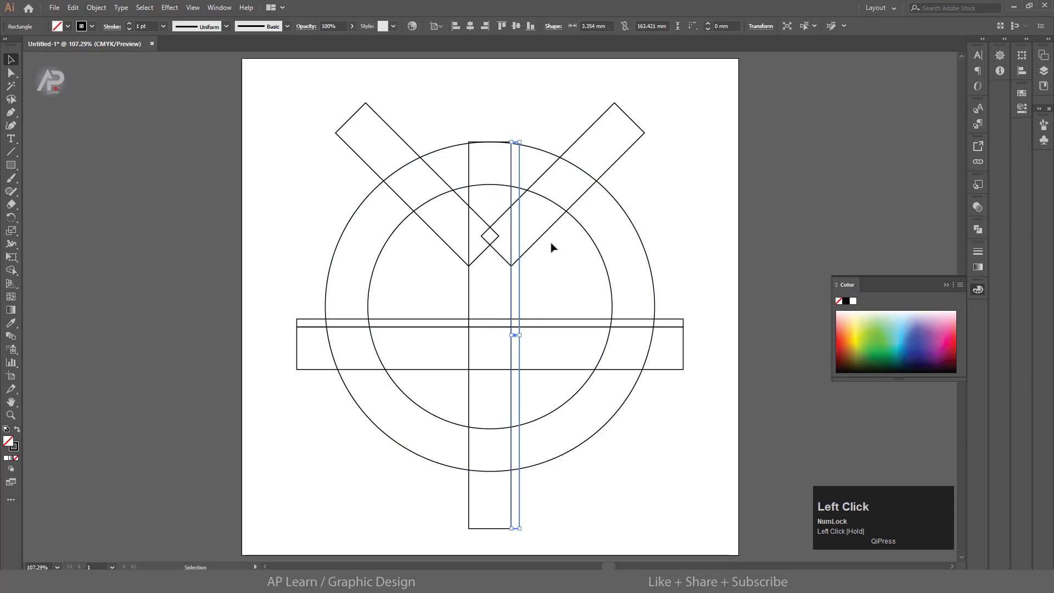
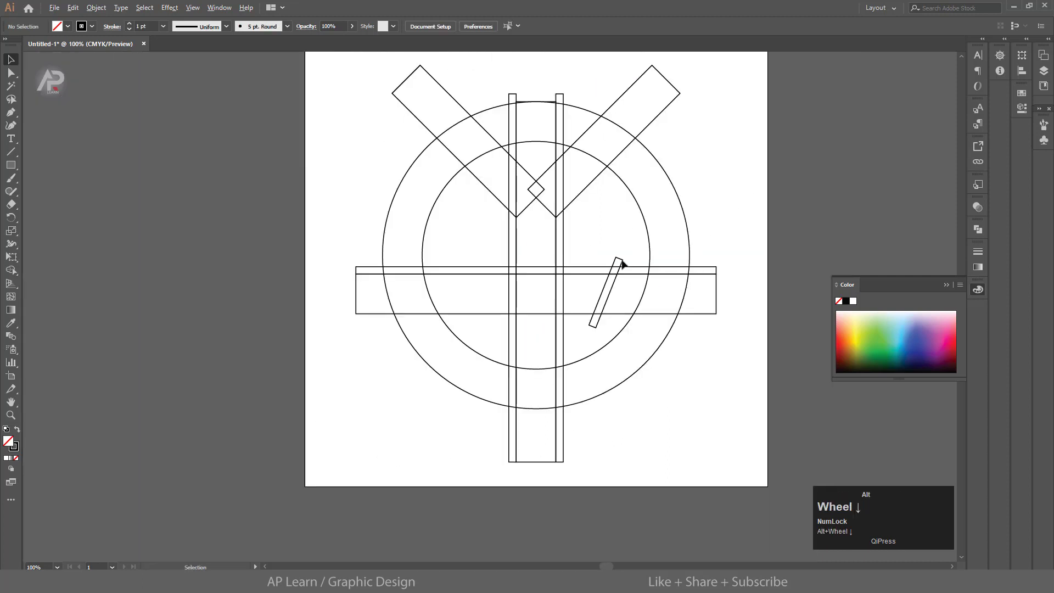
Step: With everything selected, switch to the Shape Builder tool to merge overlapping regions
{"action": "scroll", "scroll_direction": "down", "scroll_amount": 3}
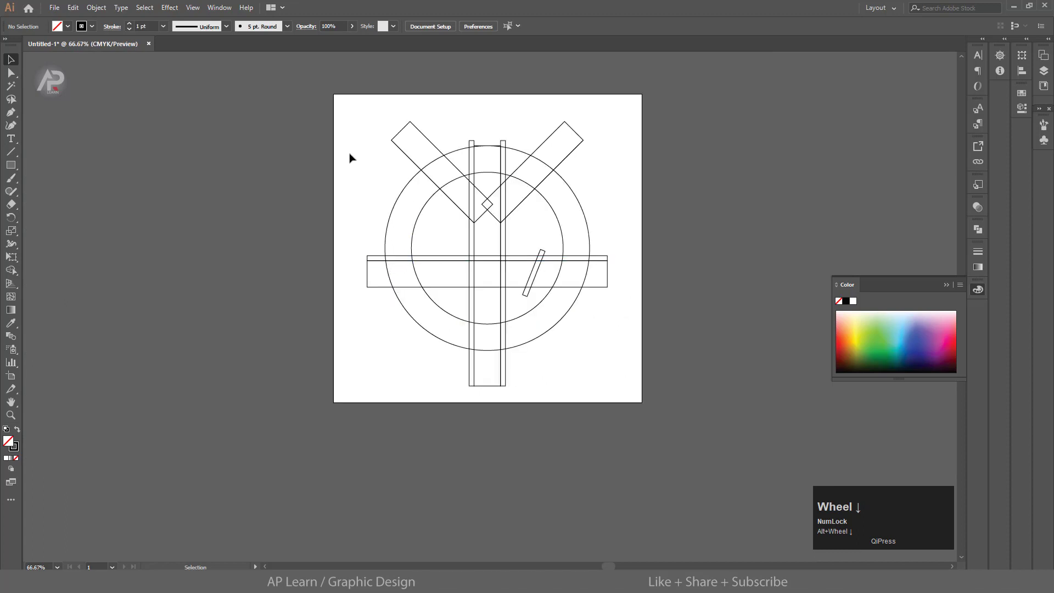
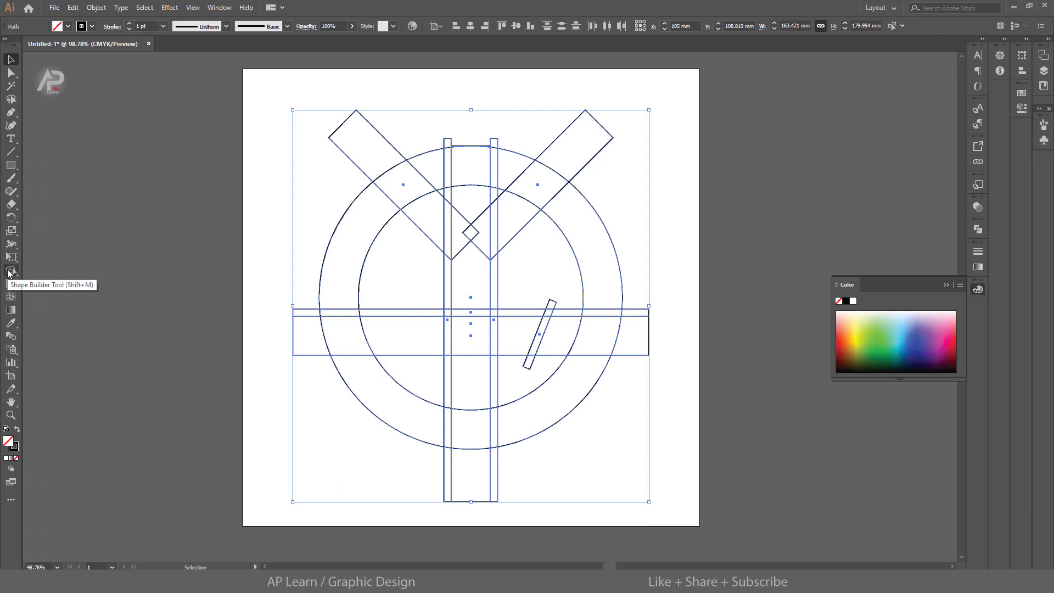
{"action": "left_click", "coordinate": [13, 271]}
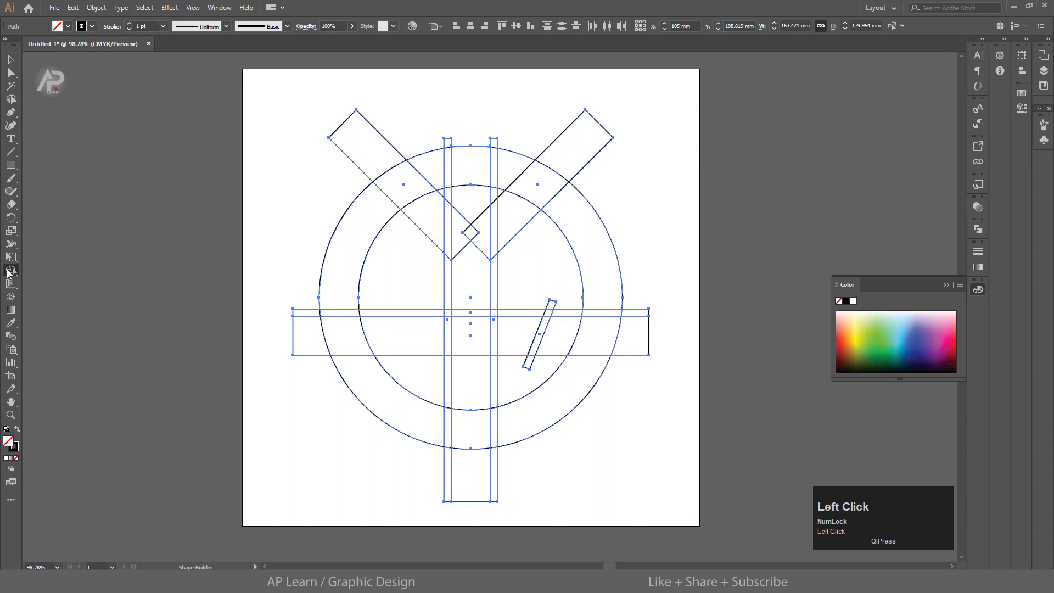
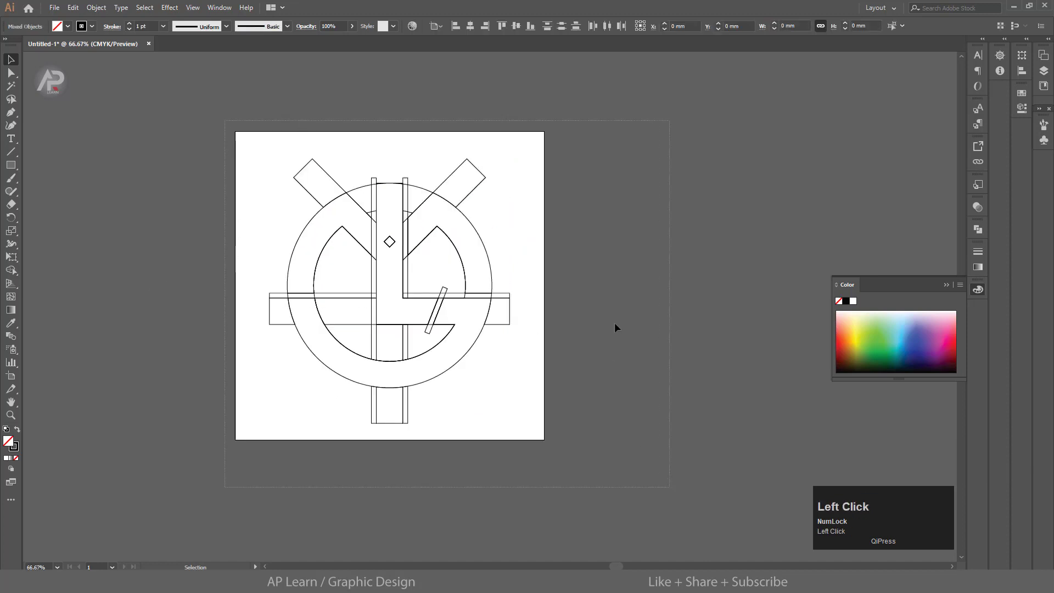
Step: Set the keyboard increment in Preferences and nudge the first notched ring piece aside
{"action": "key", "text": "ctrl+k"}
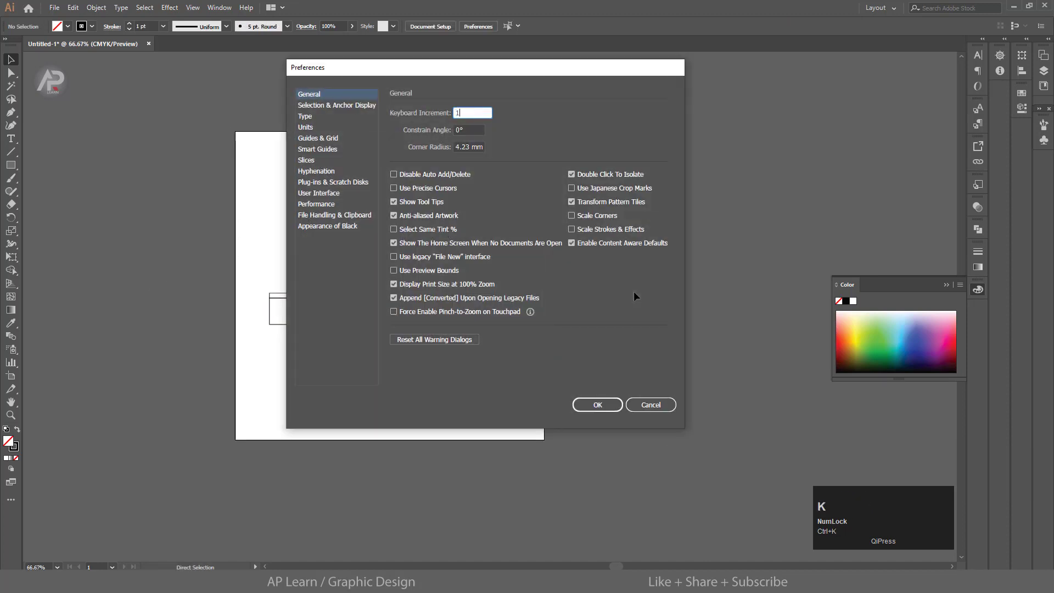
{"action": "type", "text": "in"}
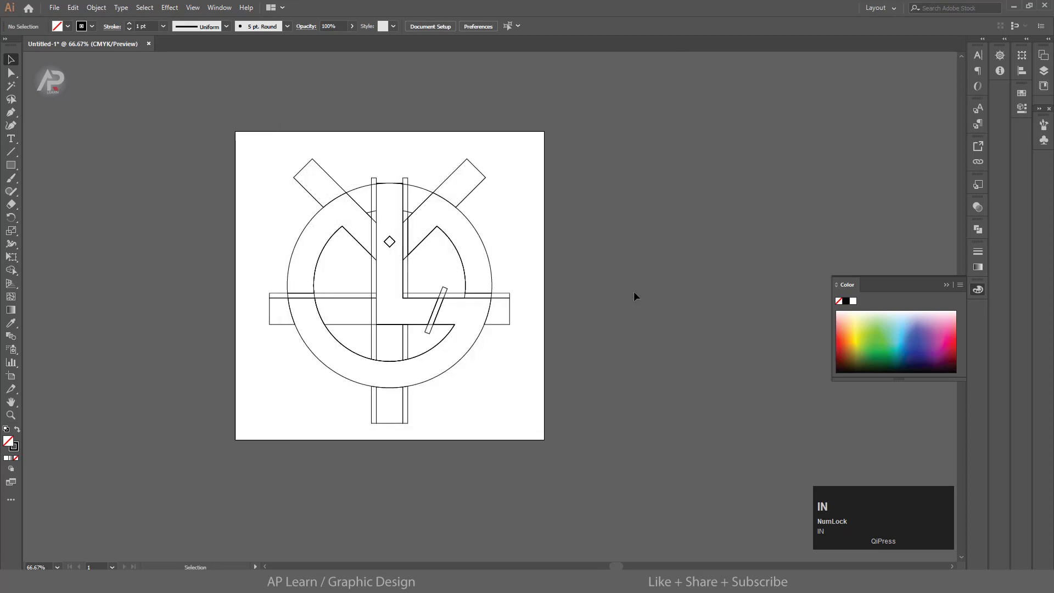
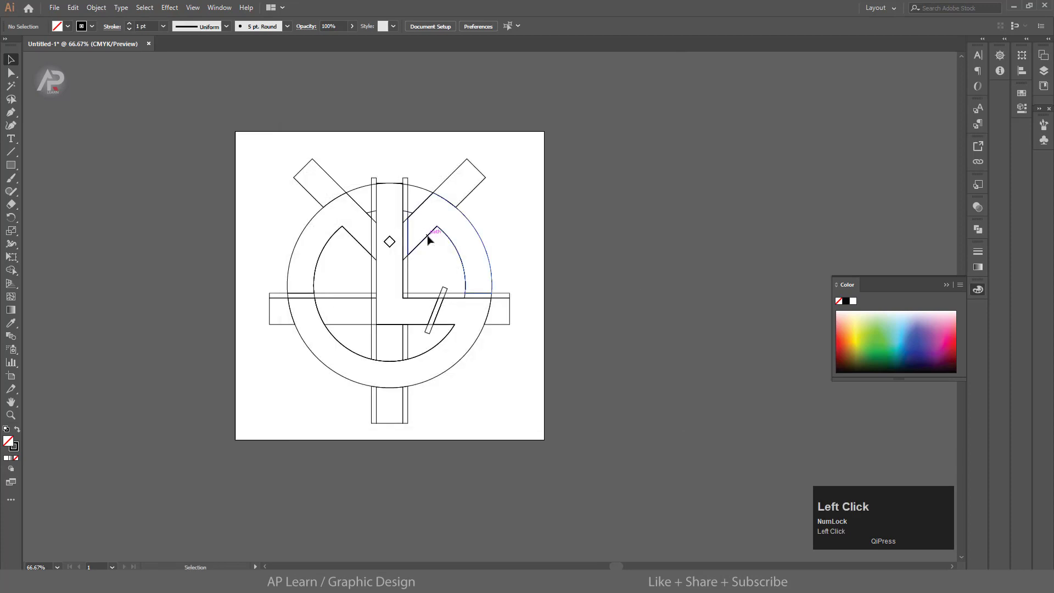
{"action": "key", "text": "Right"}
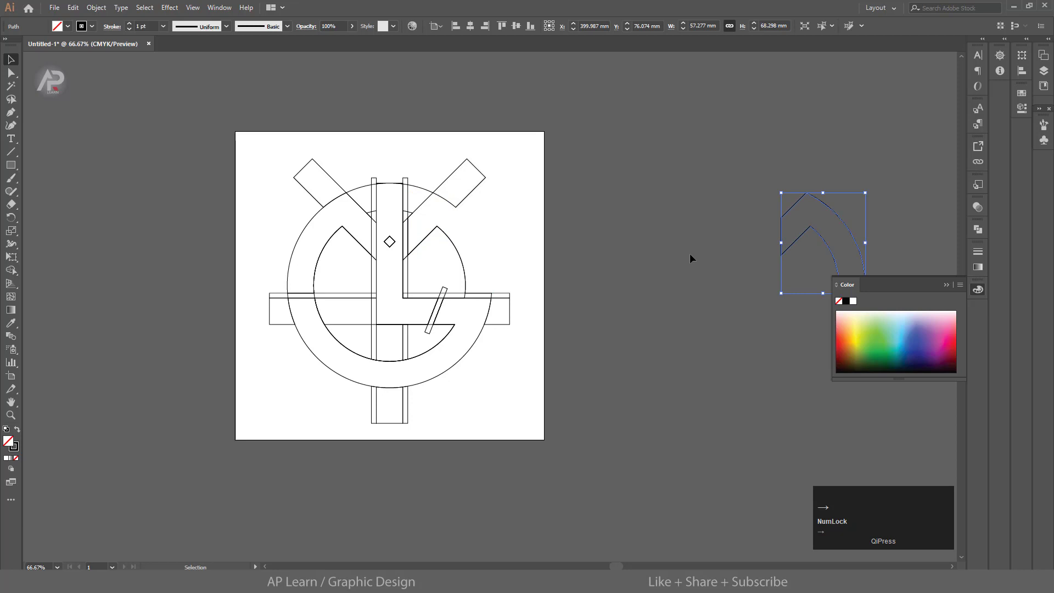
Step: Nudge the second notched ring piece aside and select a leftover construction shape to delete
{"action": "left_click", "coordinate": [333, 245]}
{"action": "key", "text": "Right"}
{"action": "left_click", "coordinate": [952, 285]}
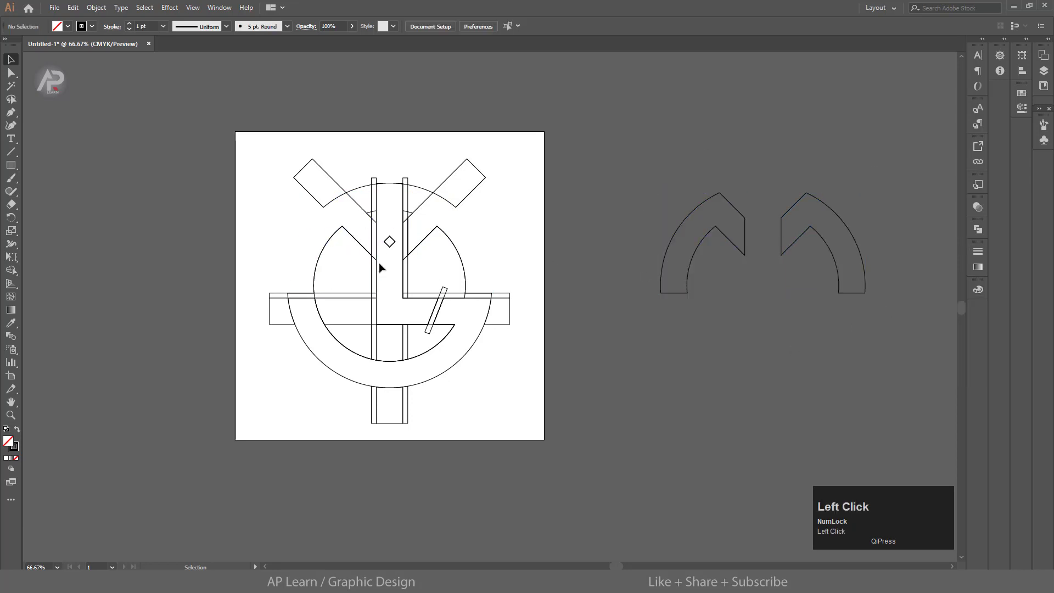
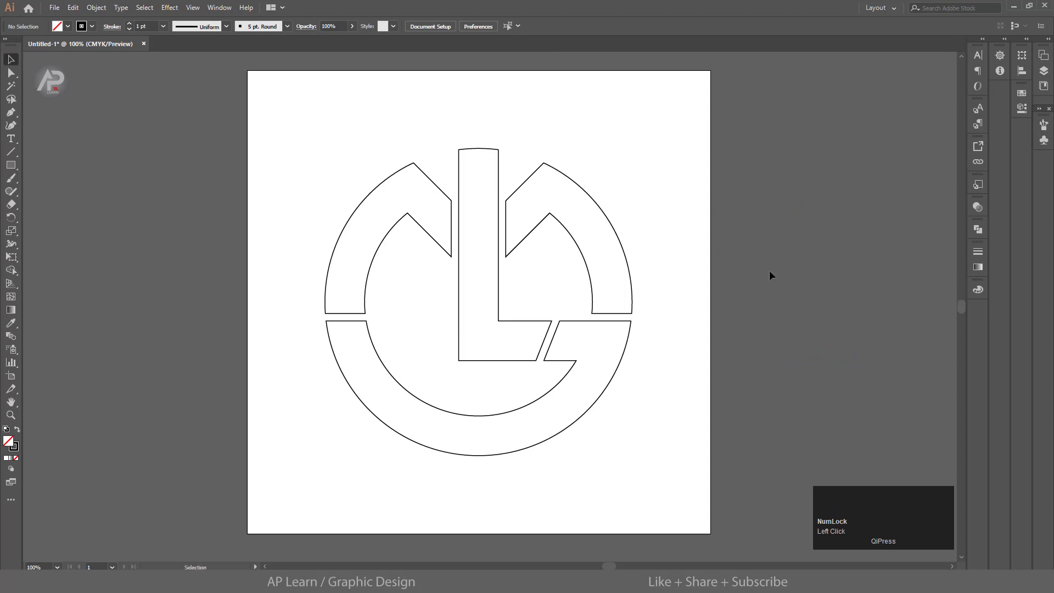
Step: Marquee-select the whole finished logo to fill it with red
{"action": "left_click_drag", "start_coordinate": [591, 347], "coordinate": [1030, 93]}
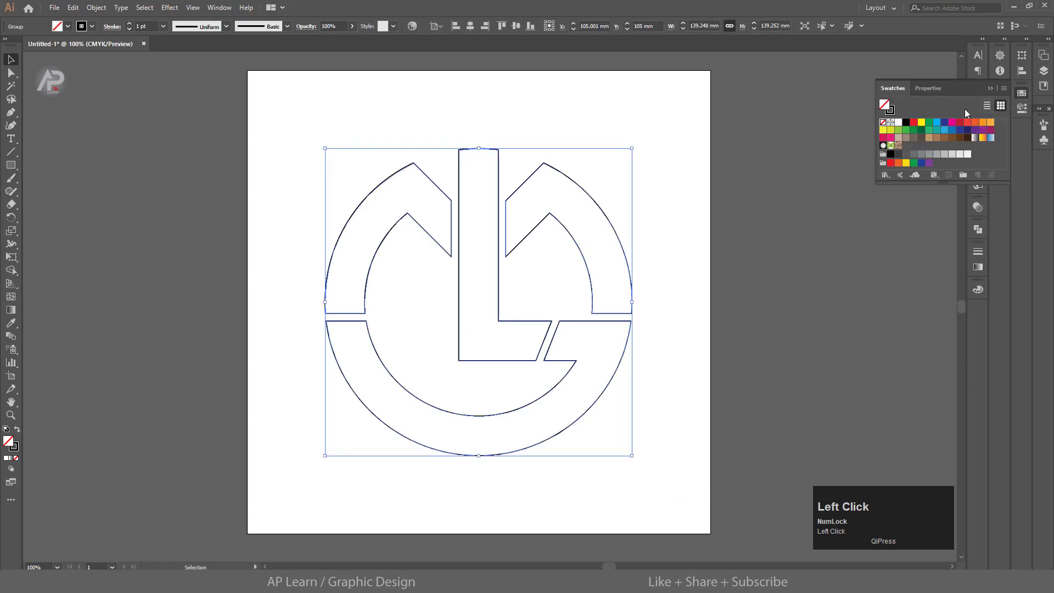